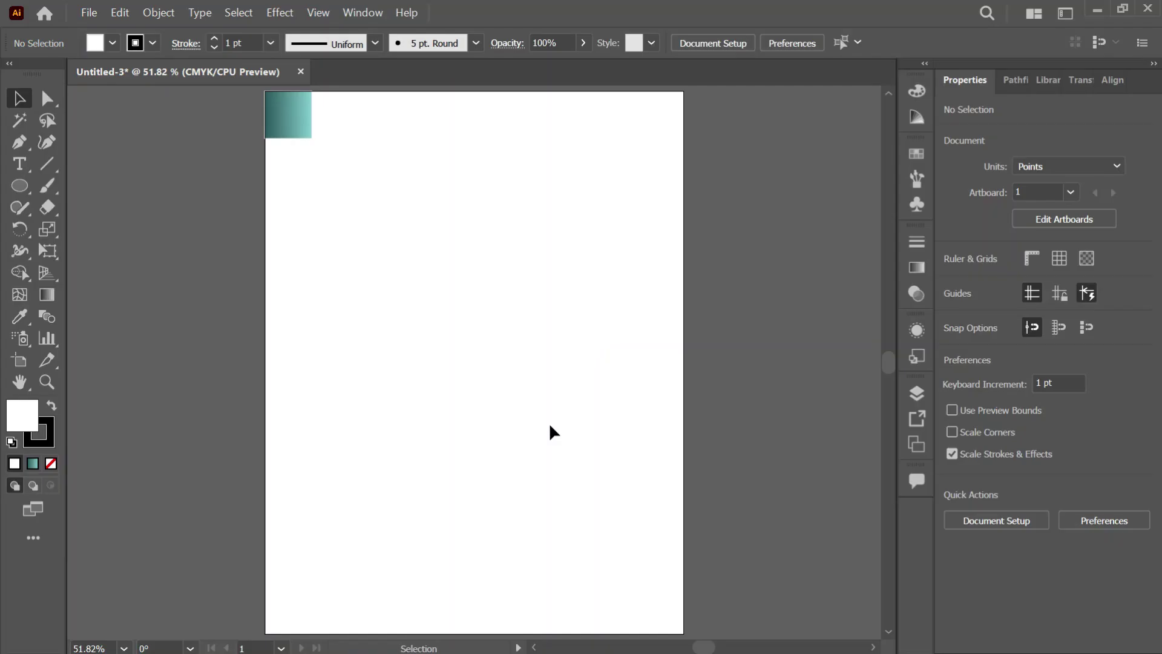
Step: Draw a circle with a sharp corner top anchor plus a larger overlapping circle, and select both
click(553, 414)
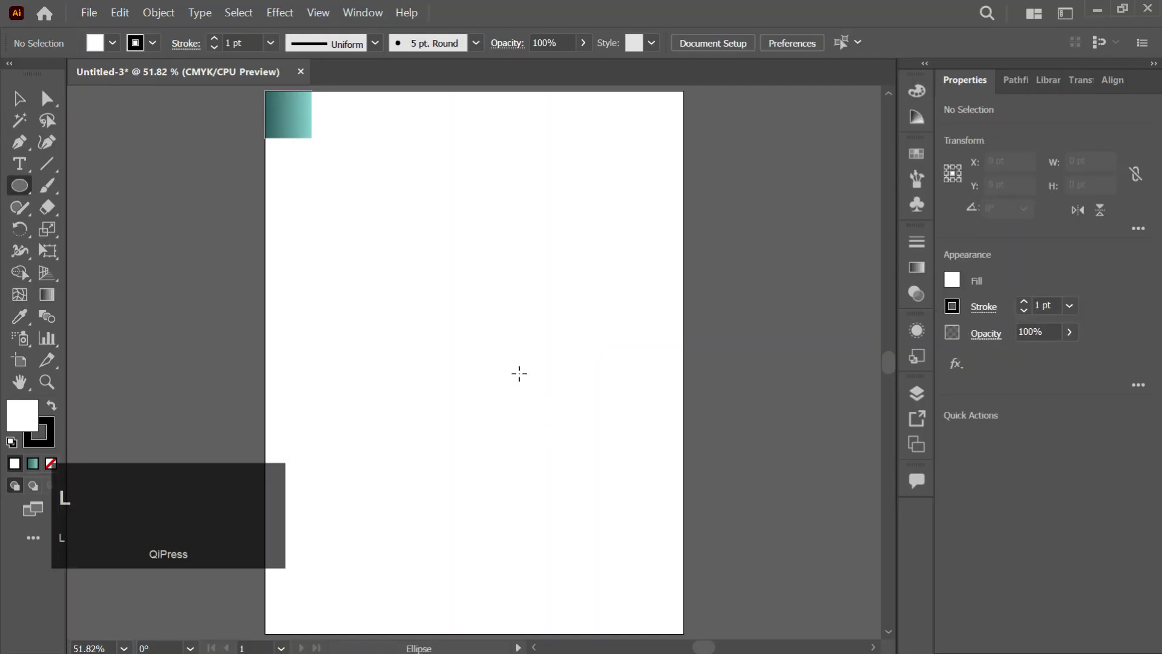
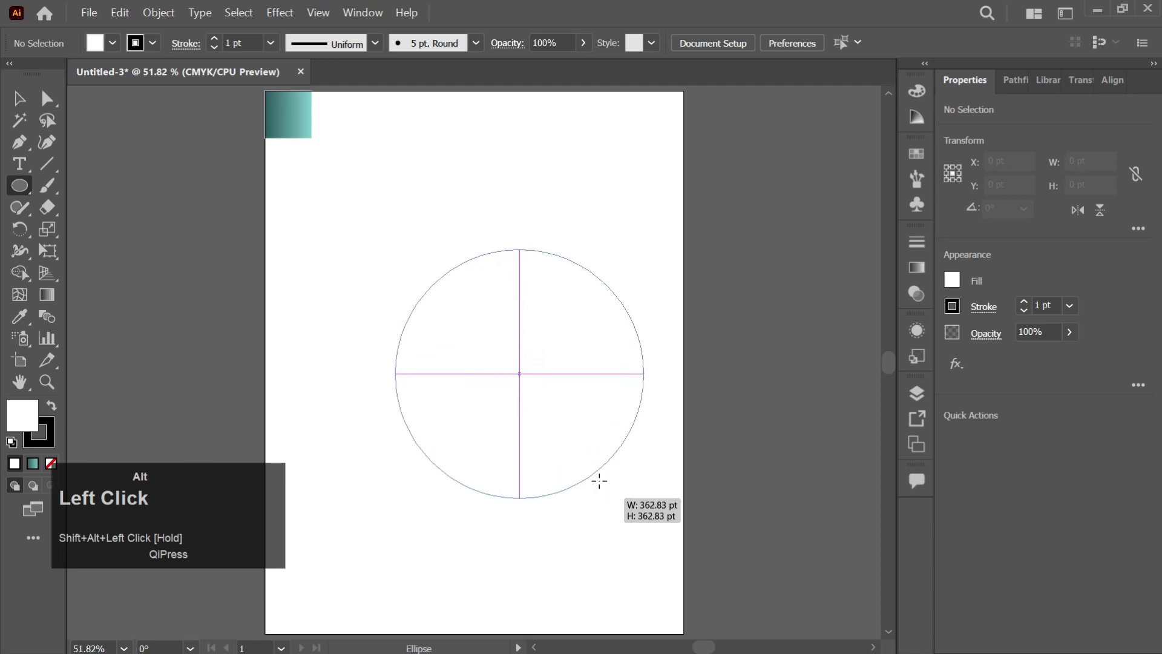
key(alt+p)
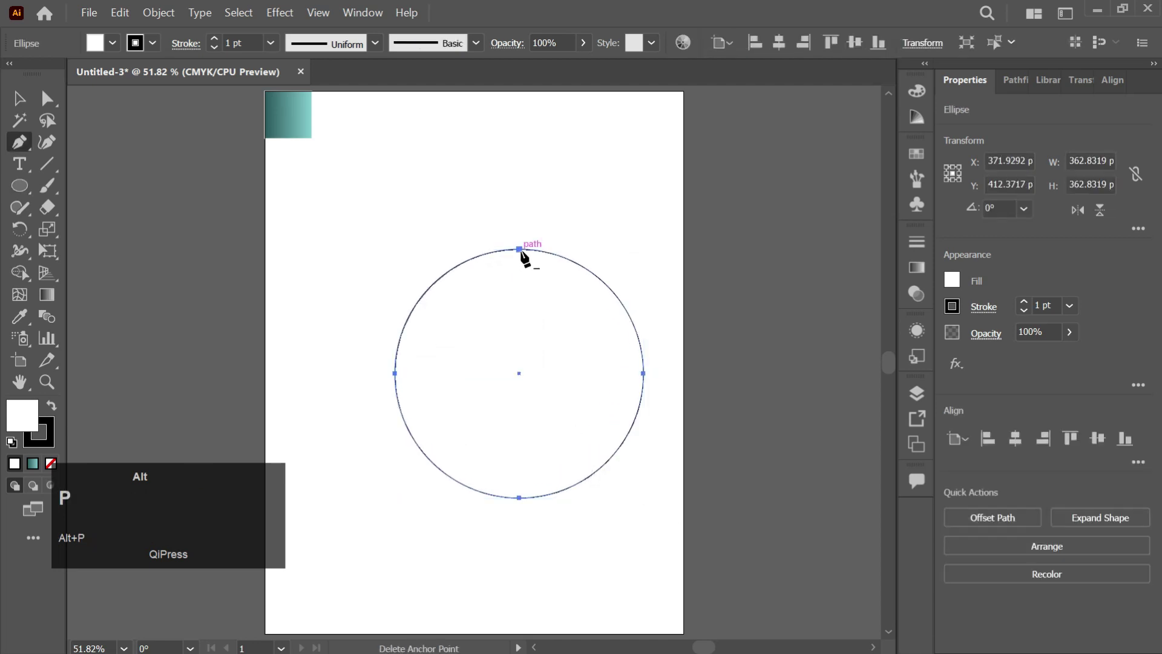
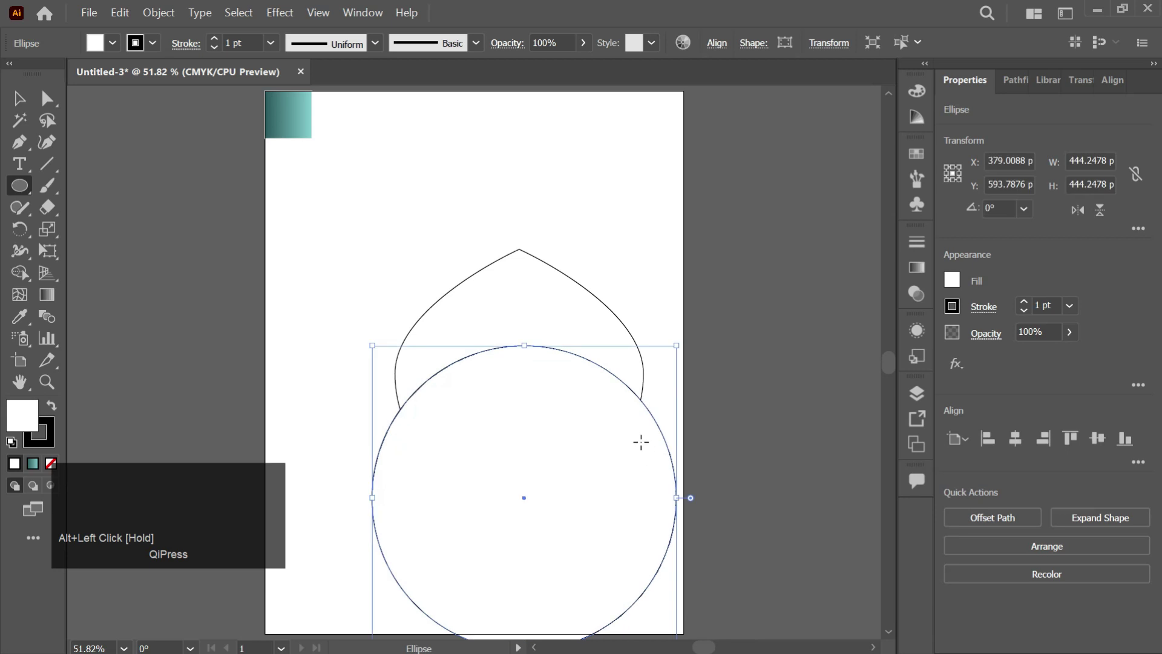
key(v)
drag(667, 432, 556, 399)
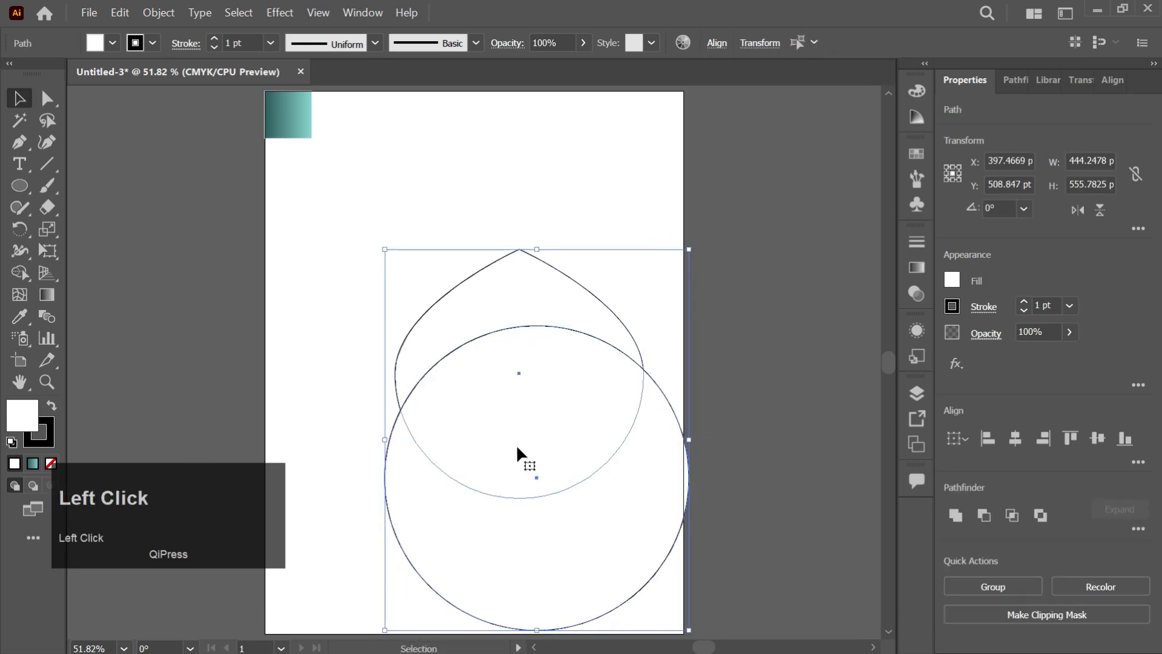
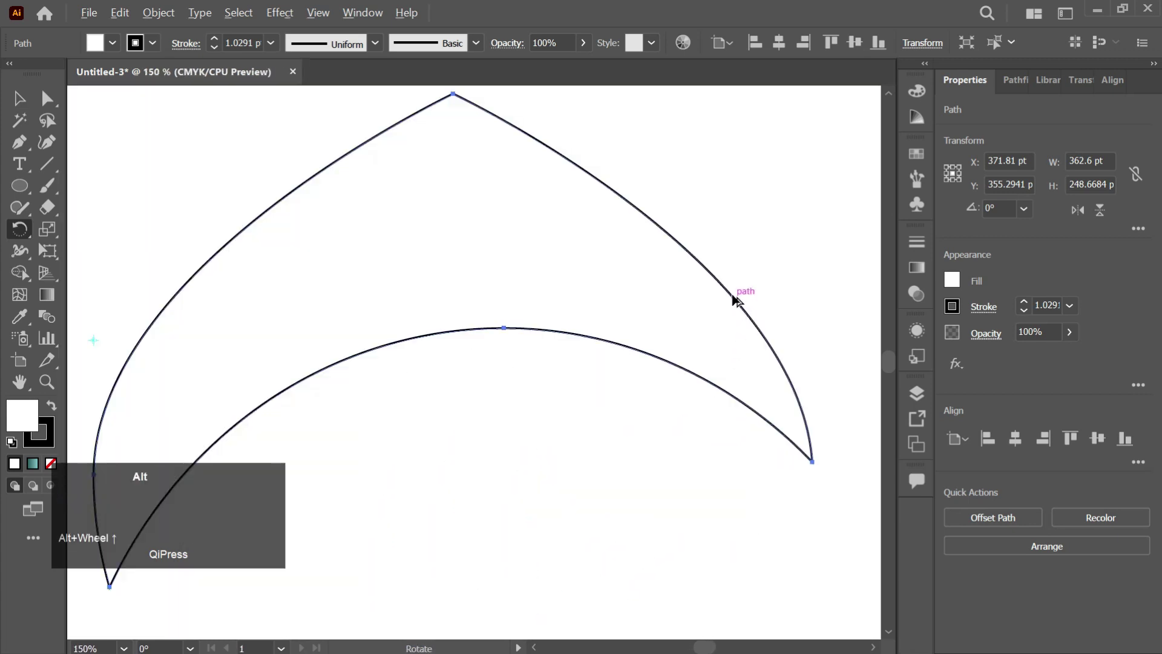
Step: Rotate blade copies around the pivot into a full ring, then select all blades and the center circle
drag(738, 331, 666, 455)
click(664, 639)
scroll(up, 3)
scroll(down, 3)
key(ctrl+d)
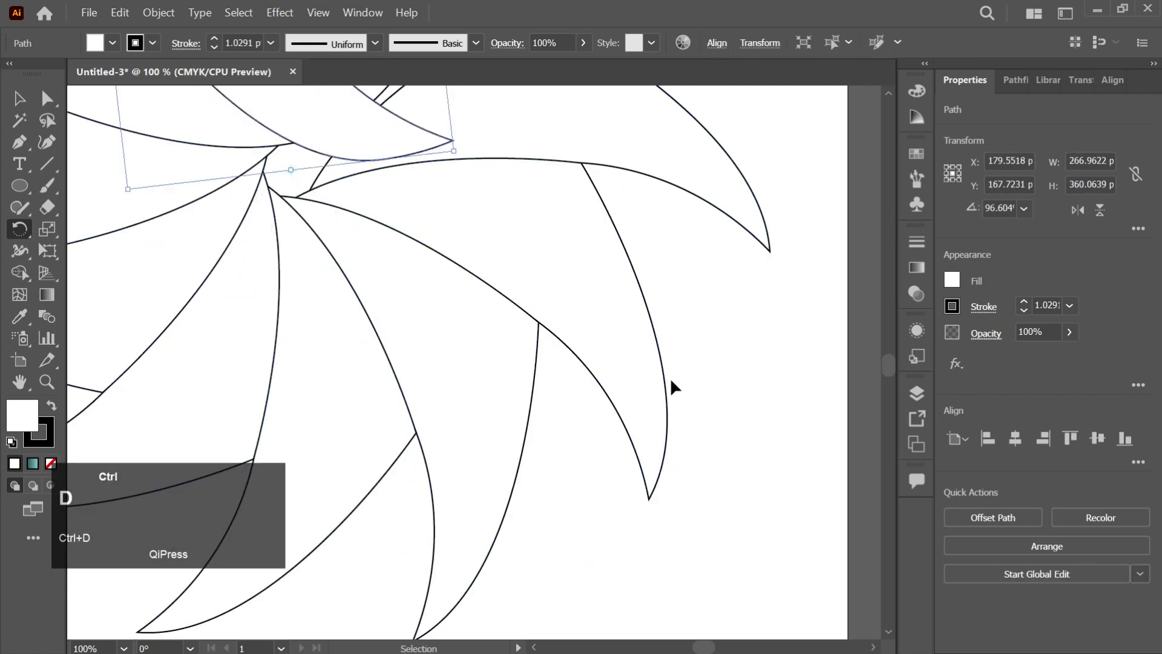
scroll(down, 3)
scroll(up, 3)
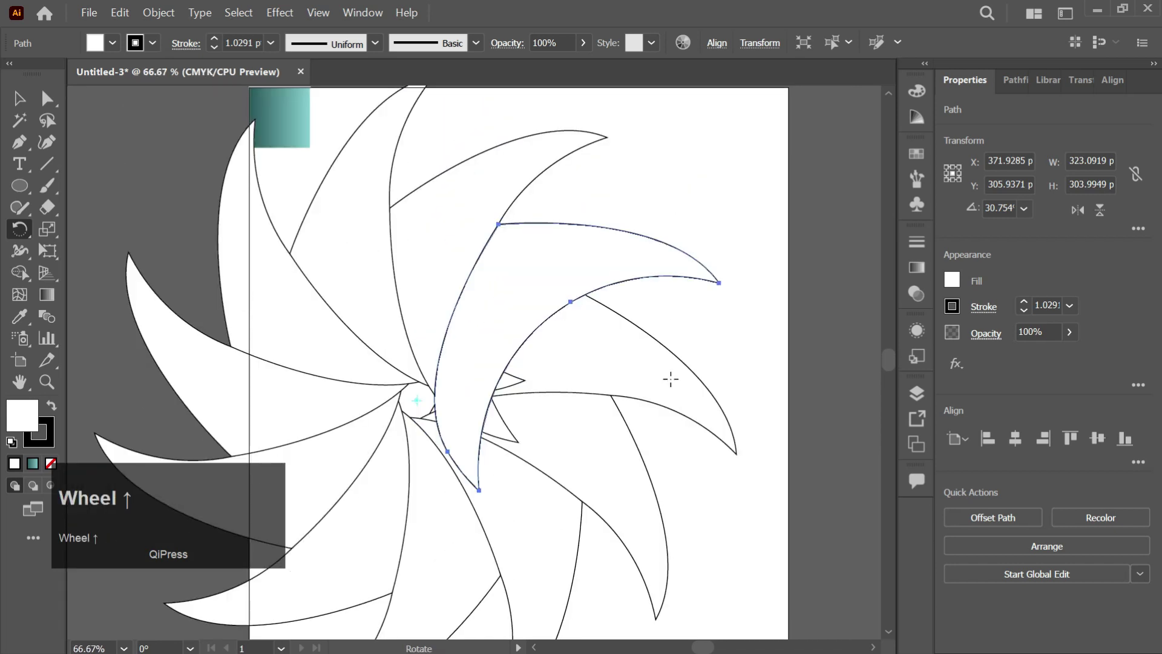
key(v)
drag(357, 576, 168, 604)
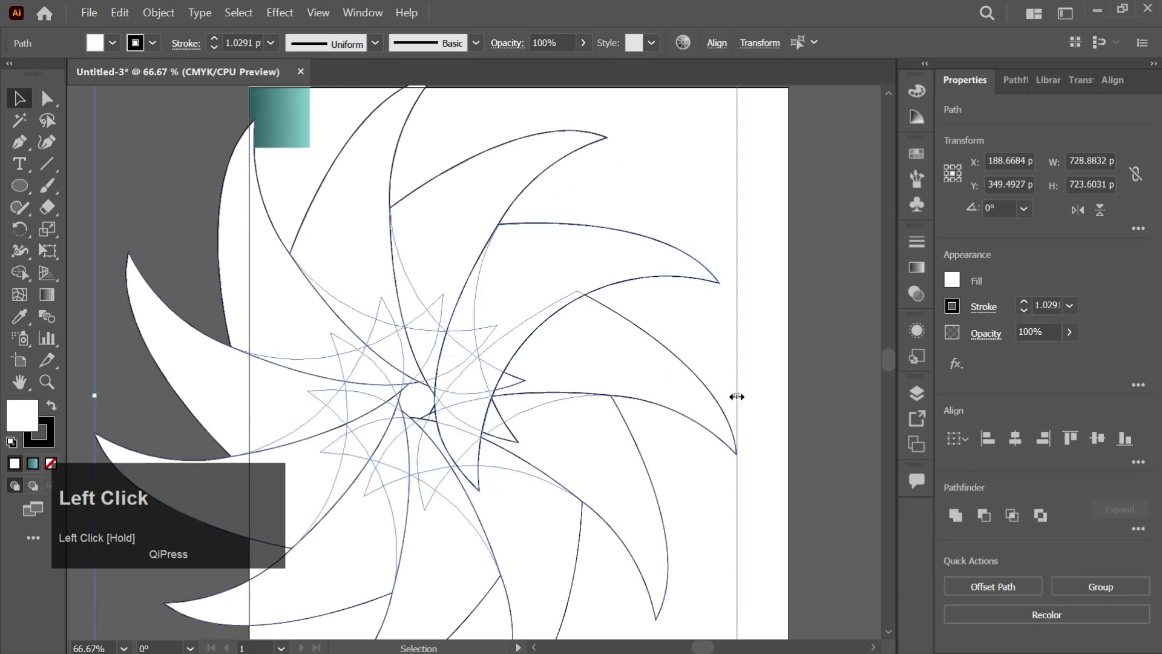
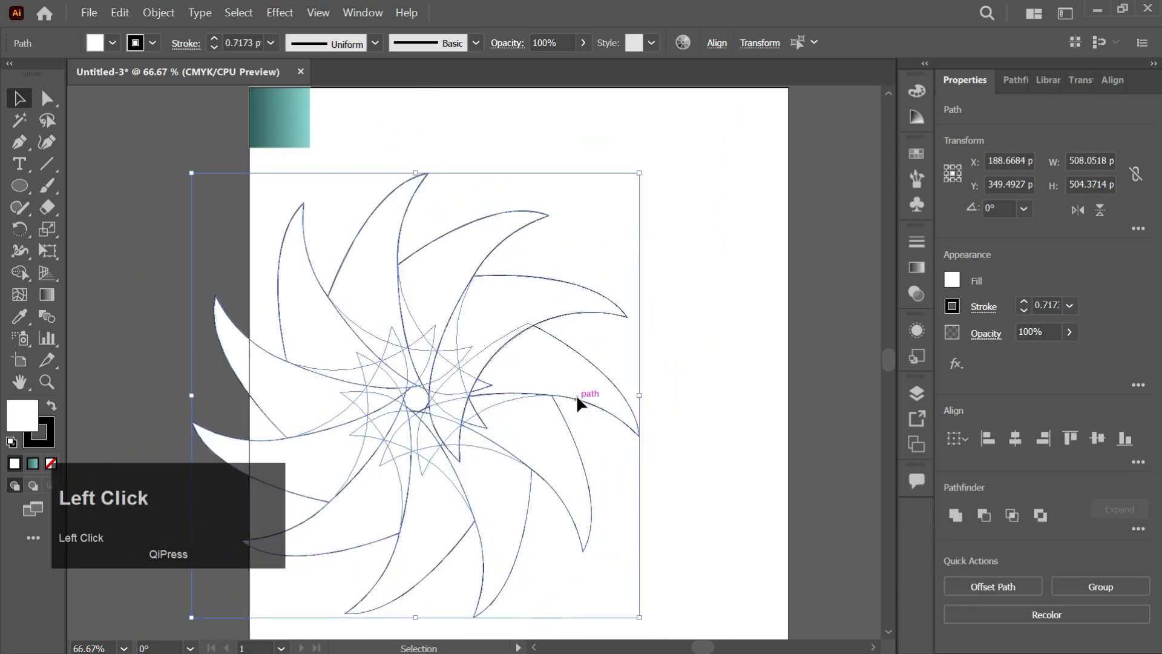
Step: Scale the blade ring down and move it to the artboard center, zooming in on it
drag(642, 407, 704, 417)
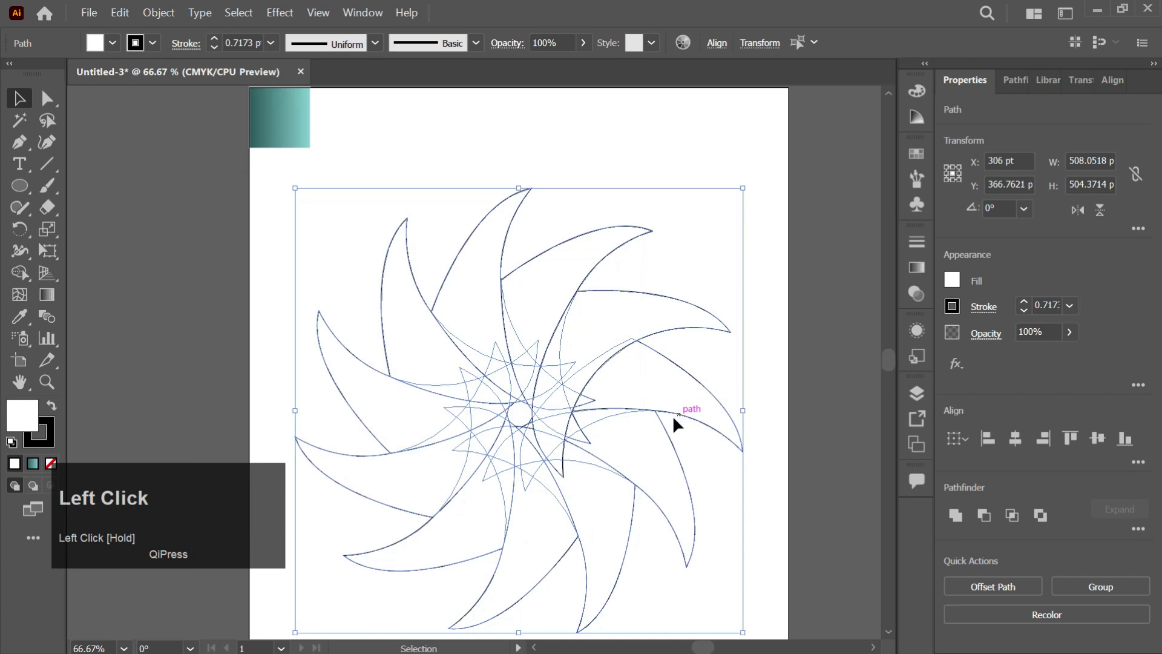
scroll(up, 3)
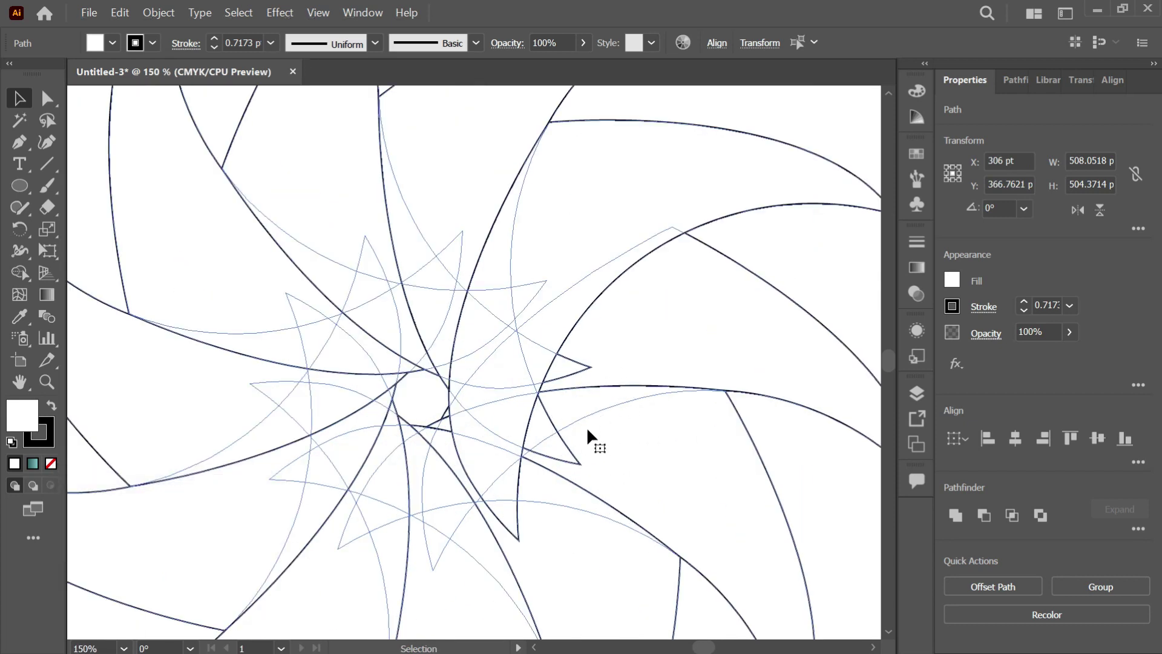
scroll(up, 3)
Step: Merge the overlapping pieces of the first blades and regions near the center hole with Shape Builder
key(shift+m)
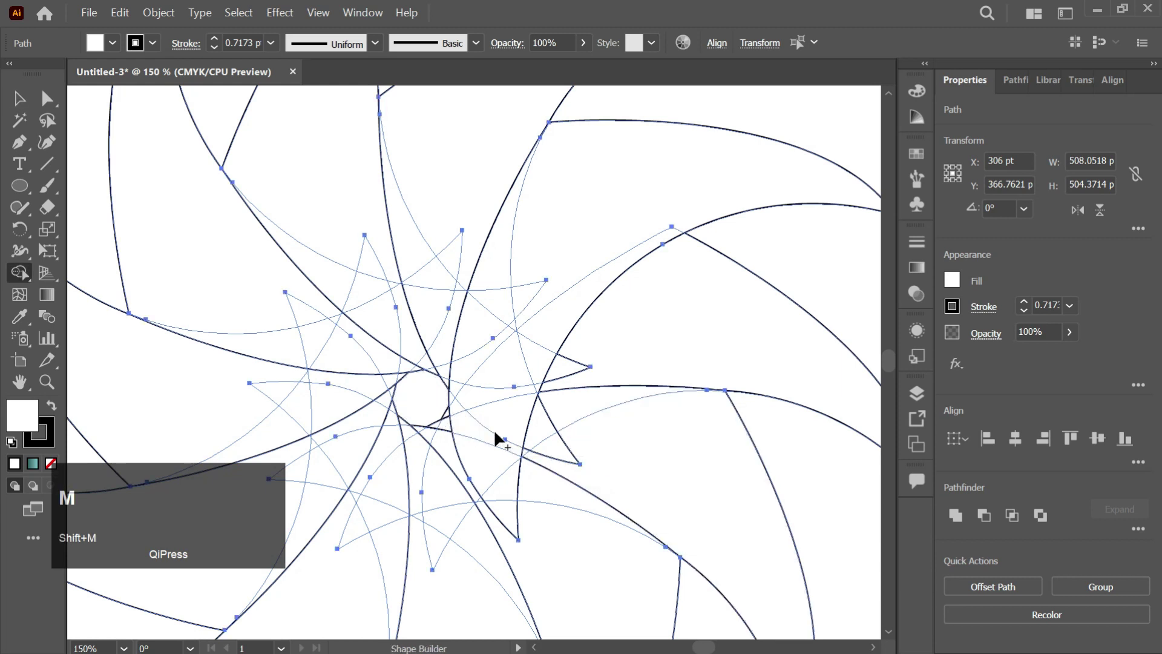
scroll(up, 3)
drag(438, 369, 575, 346)
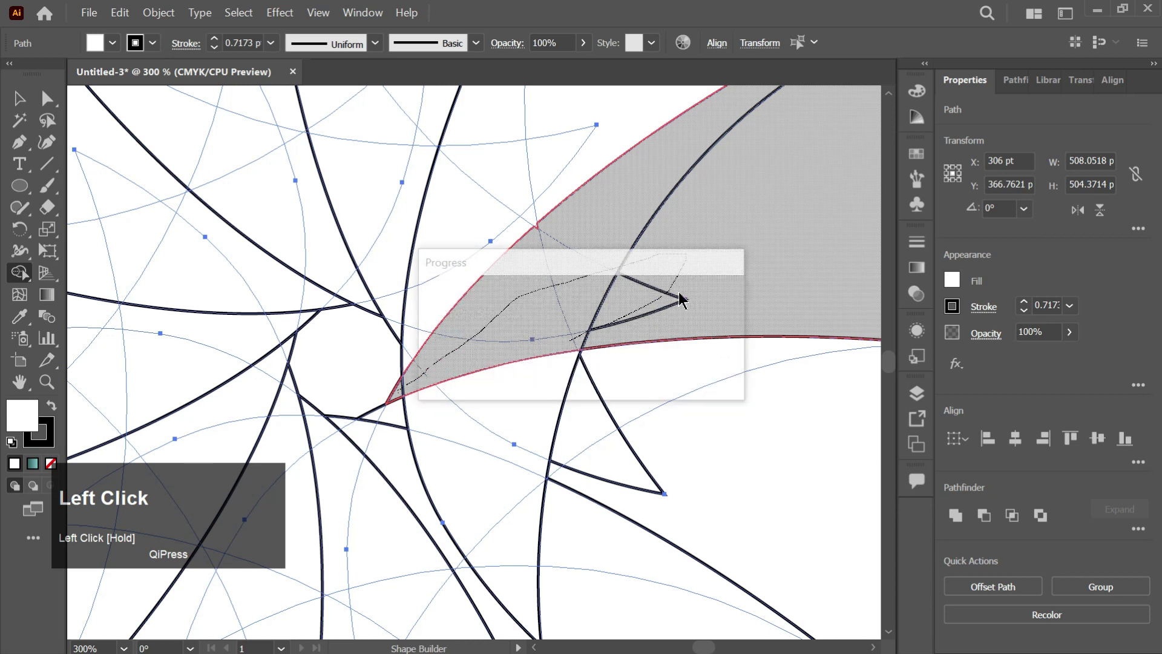
scroll(down, 3)
drag(838, 152, 837, 142)
scroll(down, 3)
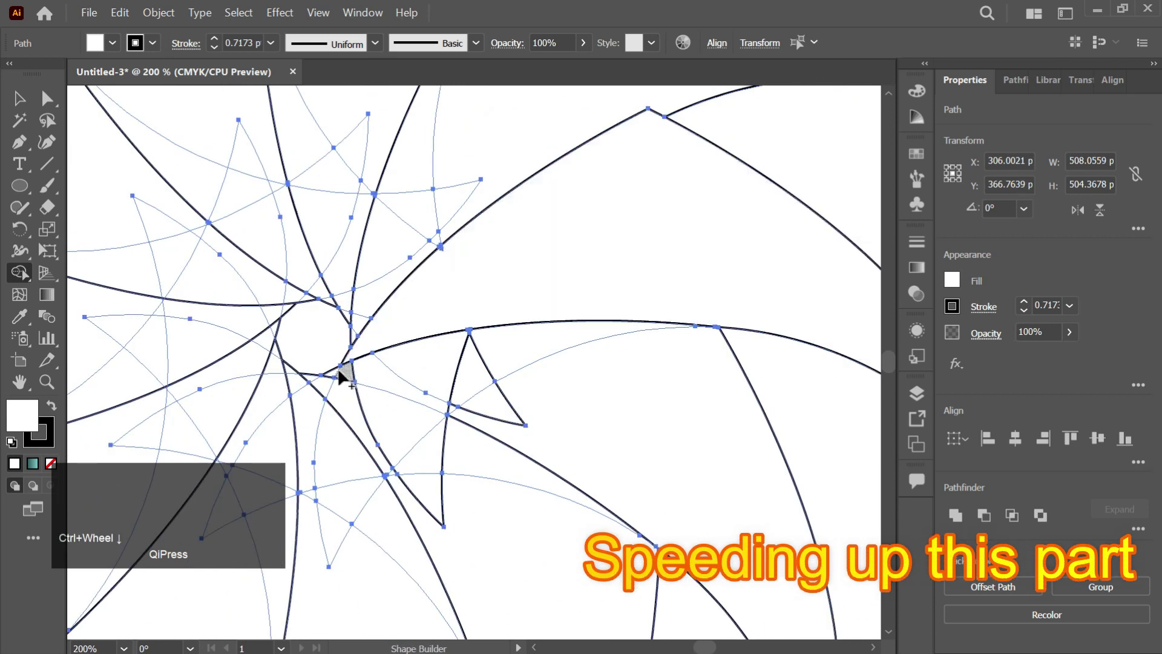
drag(337, 377, 529, 398)
scroll(down, 3)
scroll(up, 3)
drag(420, 283, 582, 432)
scroll(down, 3)
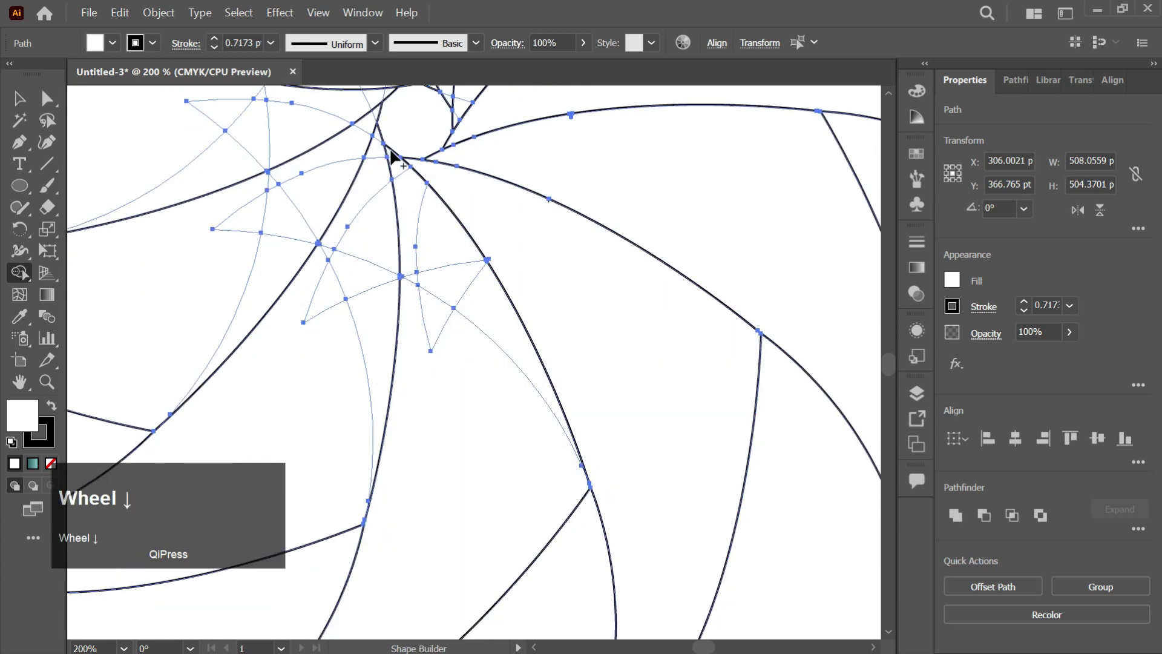
drag(396, 158, 429, 319)
Step: Merge the pieces of the remaining upper-right and lower blades into single shapes
scroll(up, 3)
click(556, 145)
scroll(up, 3)
drag(746, 118, 605, 256)
scroll(up, 3)
drag(755, 286, 650, 315)
scroll(up, 3)
click(769, 509)
scroll(up, 3)
scroll(down, 3)
drag(746, 599, 693, 497)
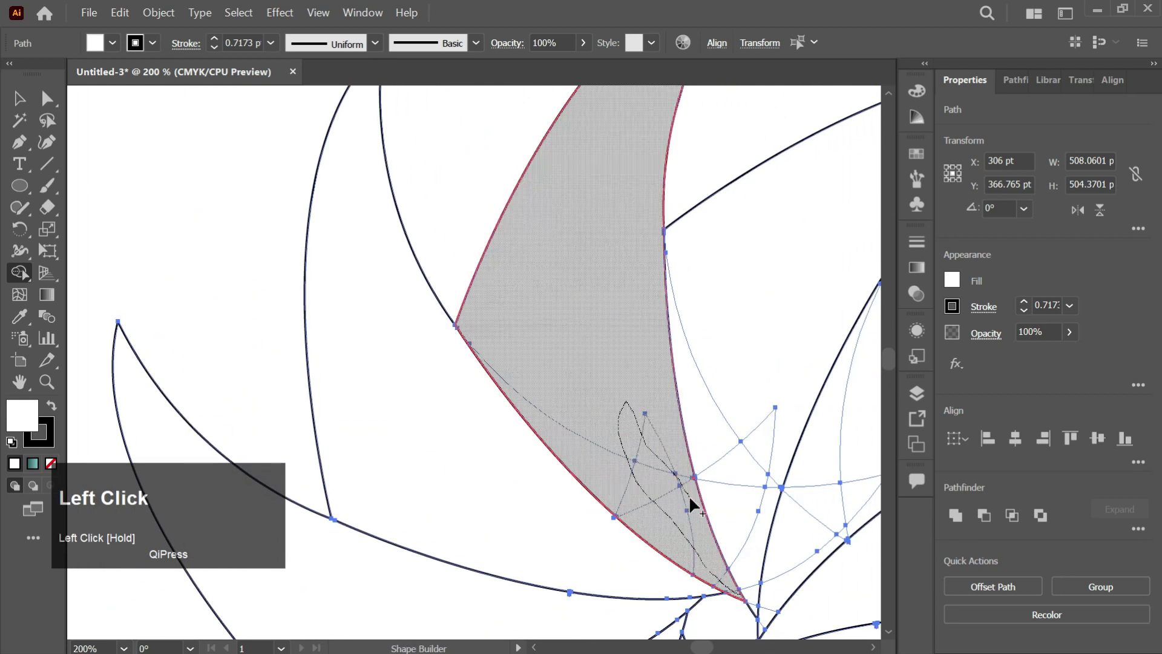
scroll(down, 3)
drag(660, 584, 641, 378)
scroll(down, 3)
drag(589, 532, 664, 493)
Step: Clean up tiny fragments where blade edges meet and merge neighbouring blade fragments
scroll(up, 3)
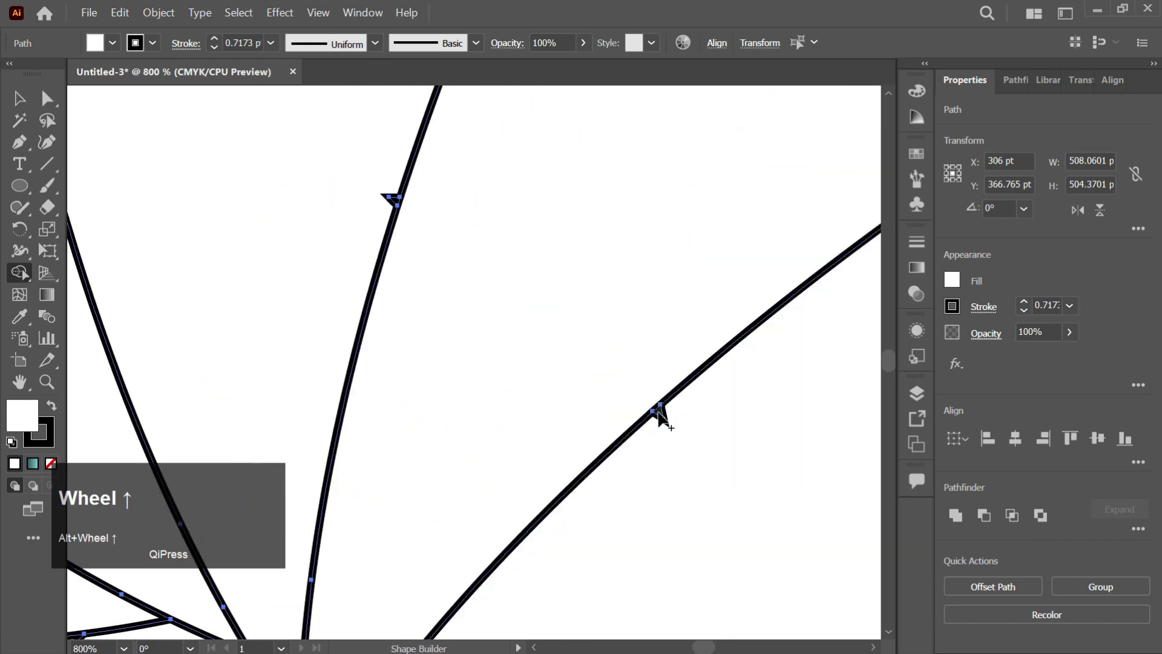
click(666, 418)
click(684, 453)
click(399, 204)
scroll(up, 3)
drag(705, 165, 392, 386)
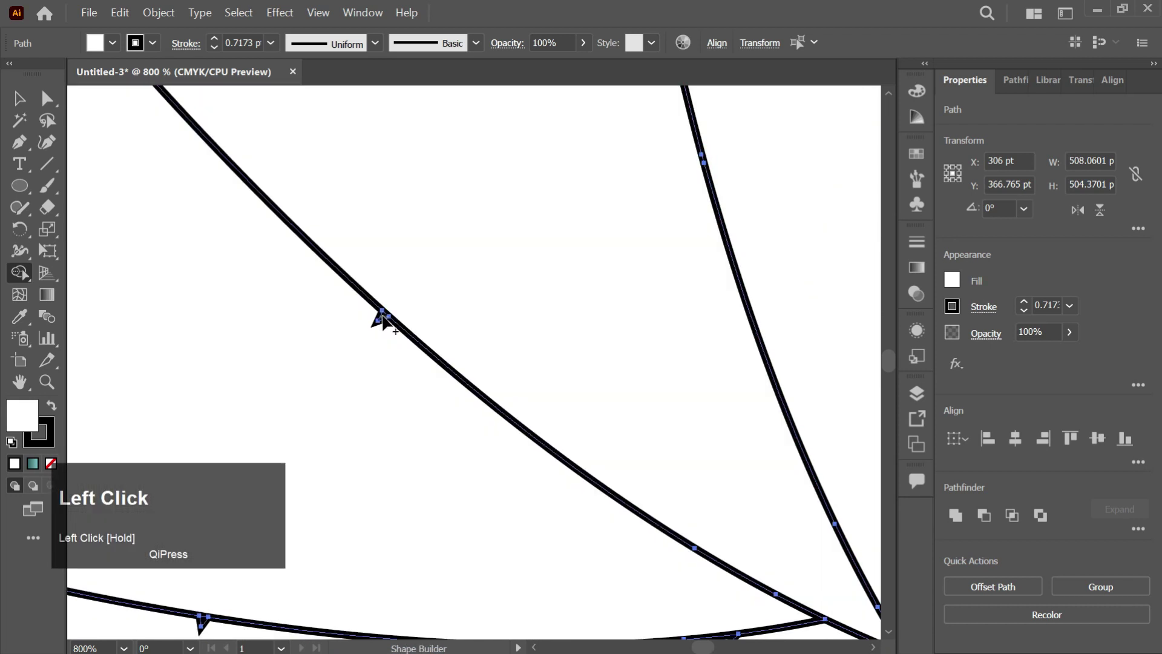
scroll(down, 3)
scroll(up, 3)
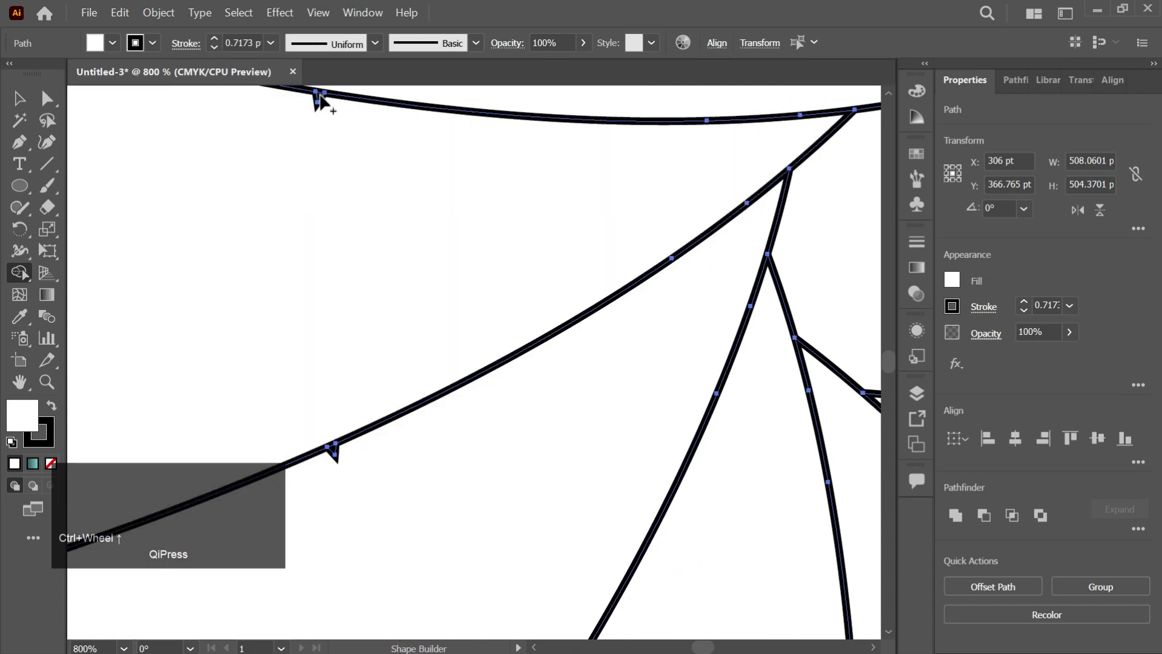
drag(348, 148, 391, 490)
scroll(down, 3)
scroll(down, 3)
click(490, 310)
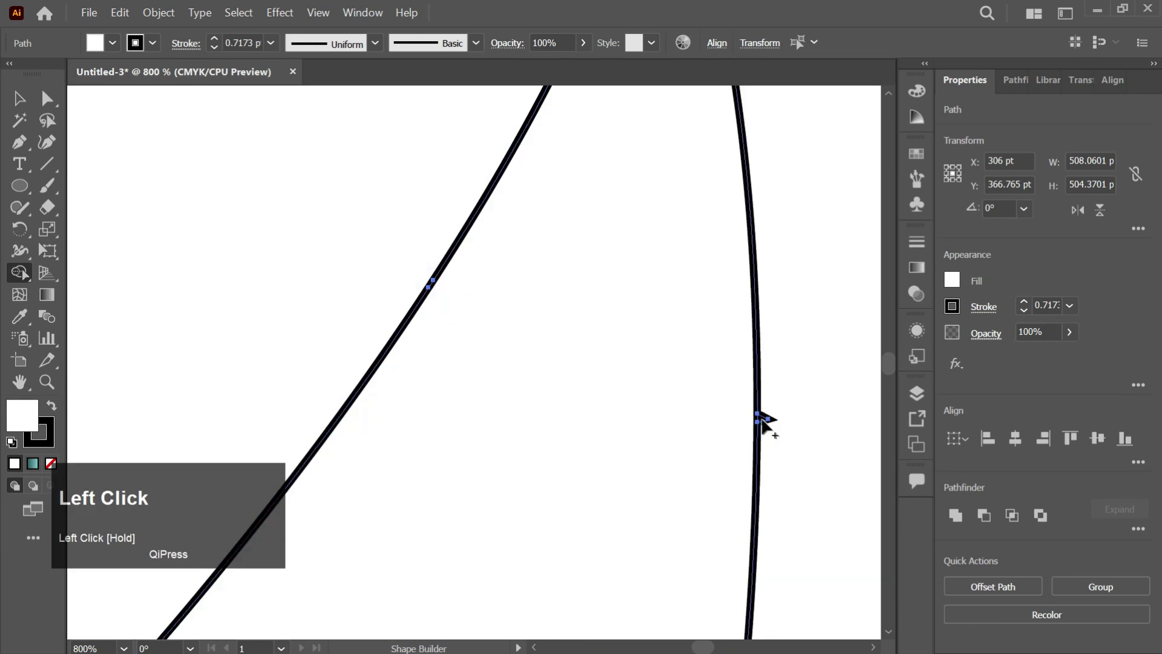
click(788, 424)
scroll(down, 3)
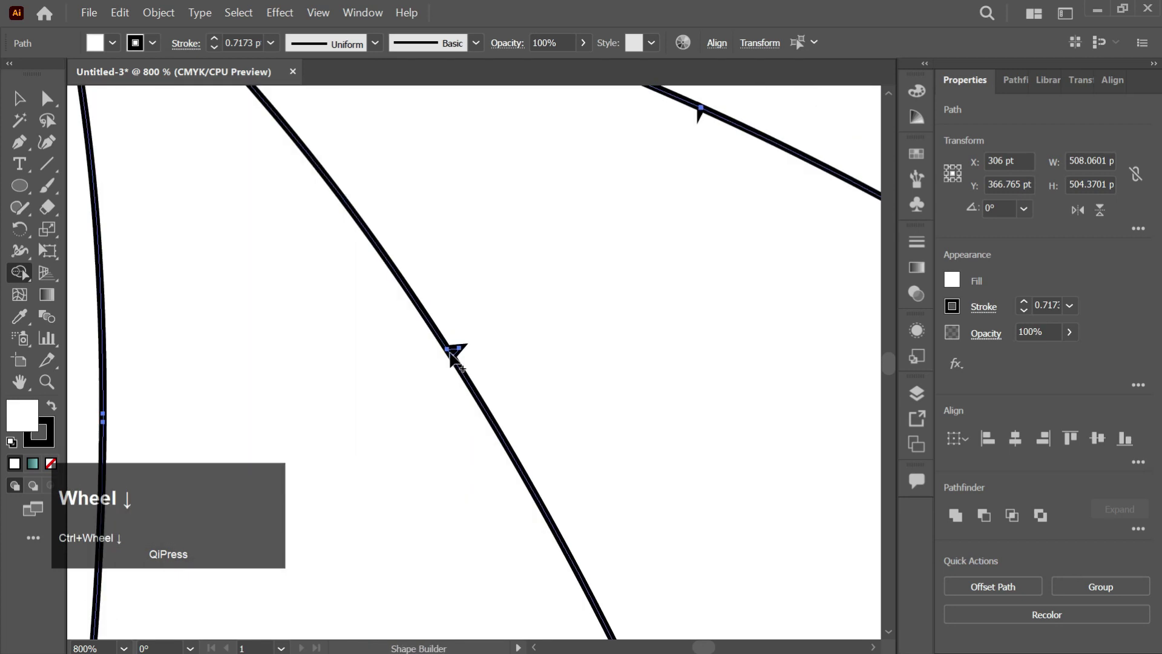
click(497, 337)
Step: Remove the last edge fragments, leaving clean pinwheel blade outlines, and fit the artboard in view
scroll(up, 3)
scroll(up, 3)
scroll(up, 3)
scroll(down, 3)
drag(635, 451, 664, 368)
scroll(up, 3)
scroll(down, 3)
scroll(down, 3)
scroll(up, 3)
scroll(down, 3)
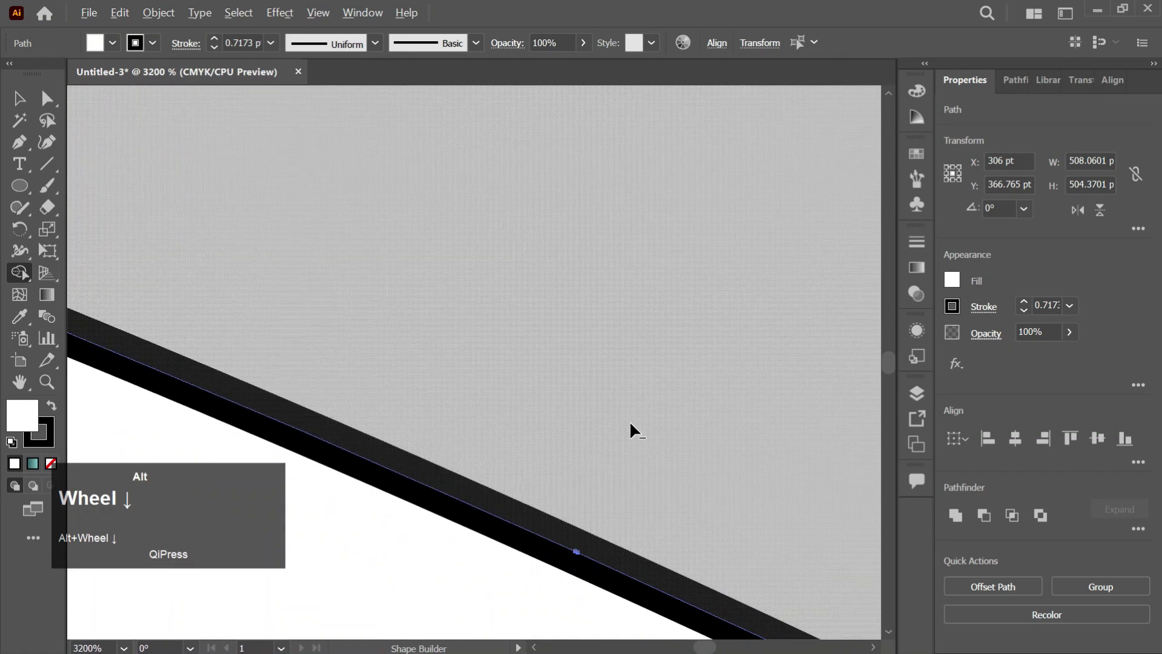
scroll(down, 3)
click(699, 214)
scroll(up, 3)
scroll(down, 3)
scroll(down, 3)
key(ctrl+0)
Step: Fill all blades with the sampled teal gradient and thin white edges, then deselect them
key(v)
drag(712, 226, 322, 332)
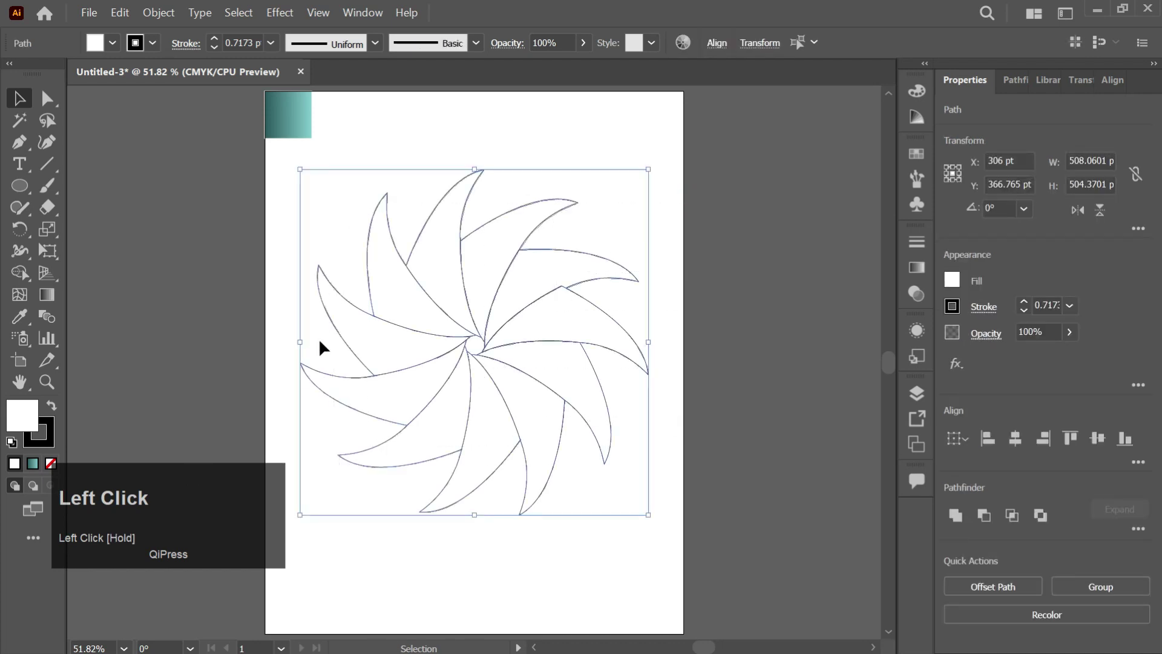
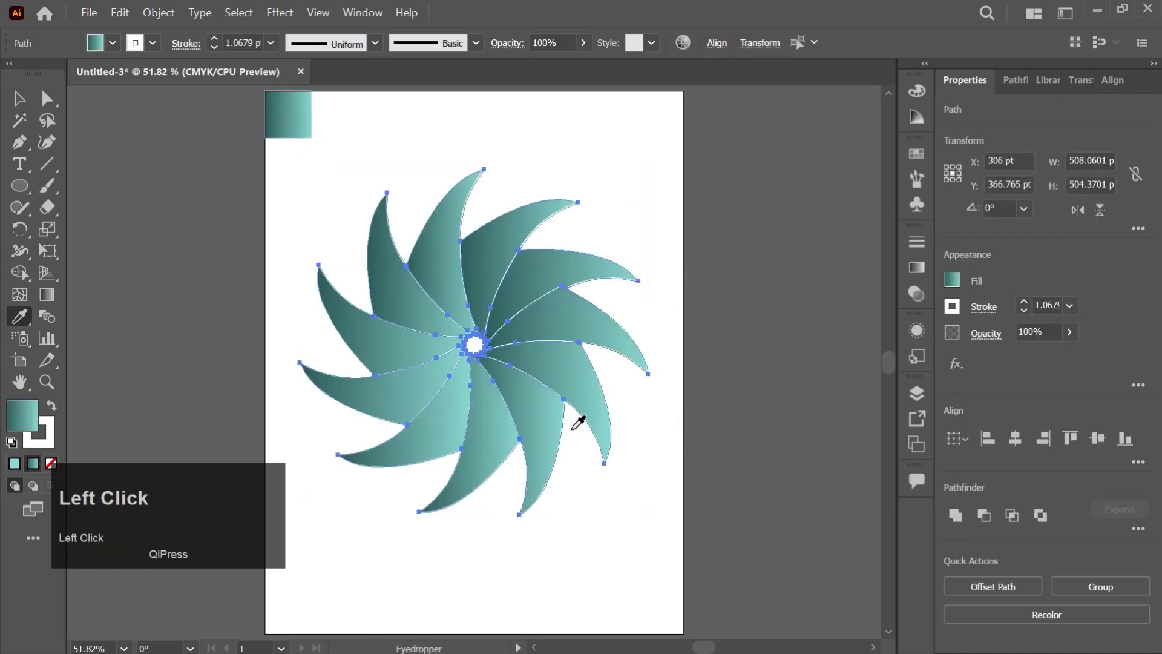
key(v)
click(715, 356)
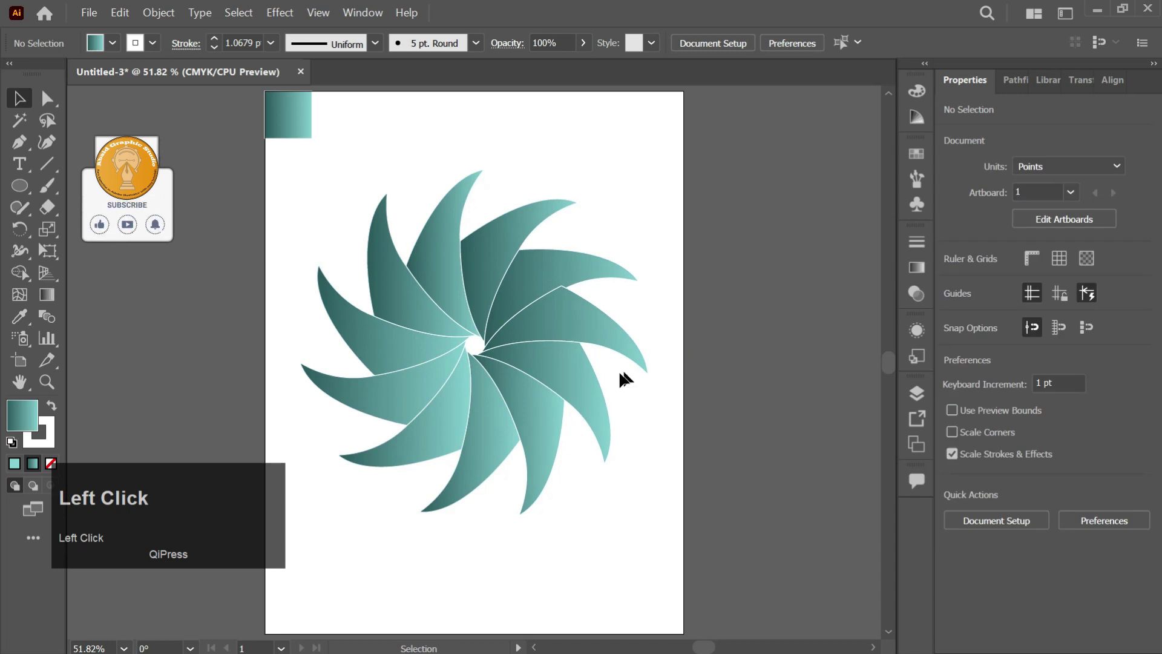
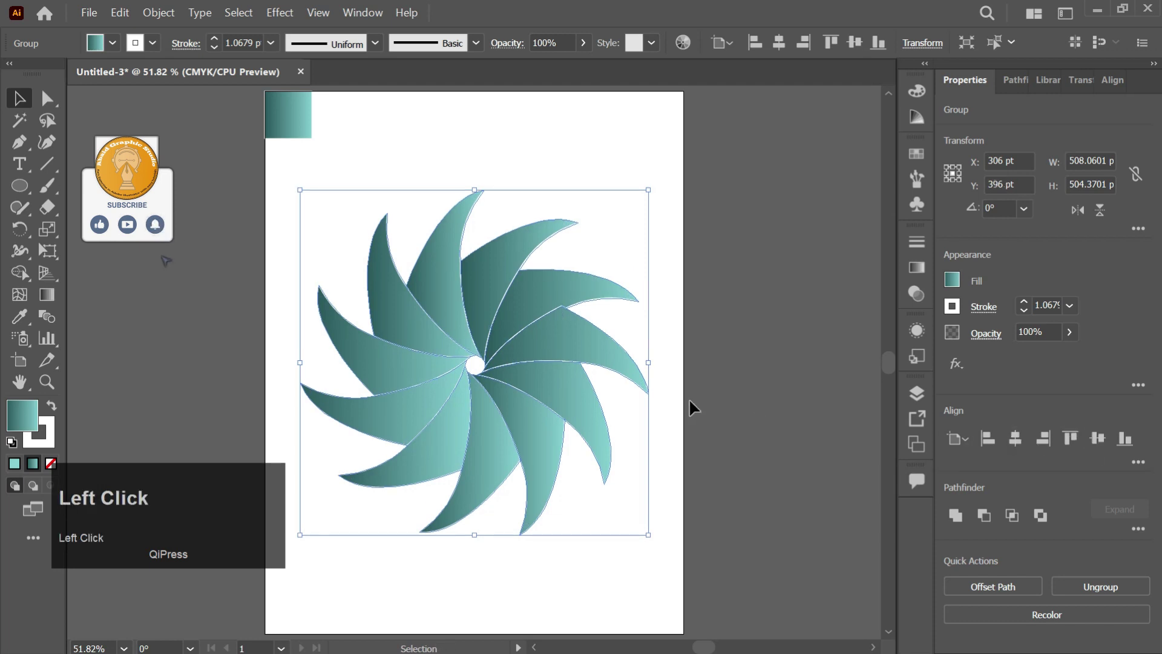
Step: Draw a centered circle and crop the blades to it, forming a round teal disc with a white center hole
key(l)
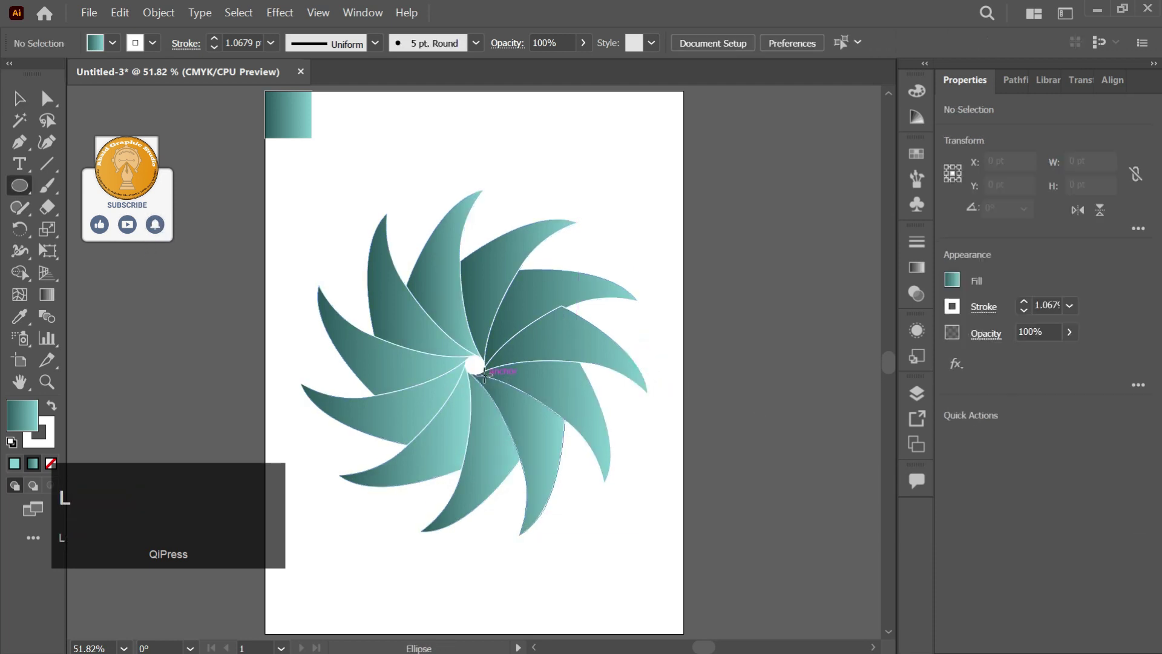
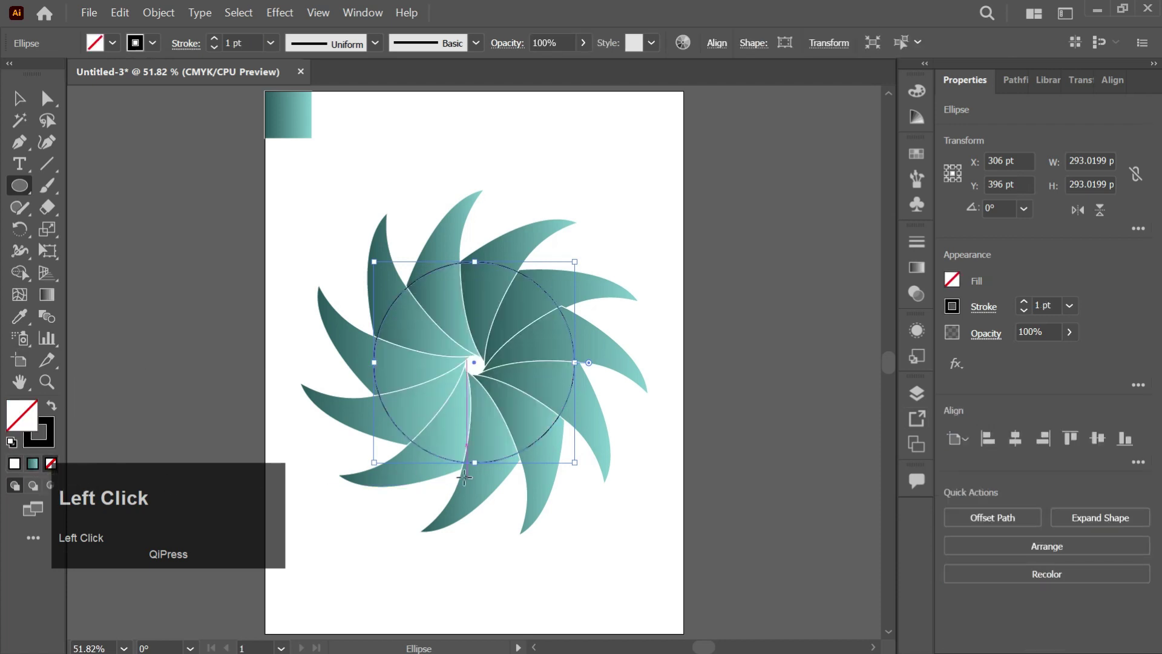
key(v)
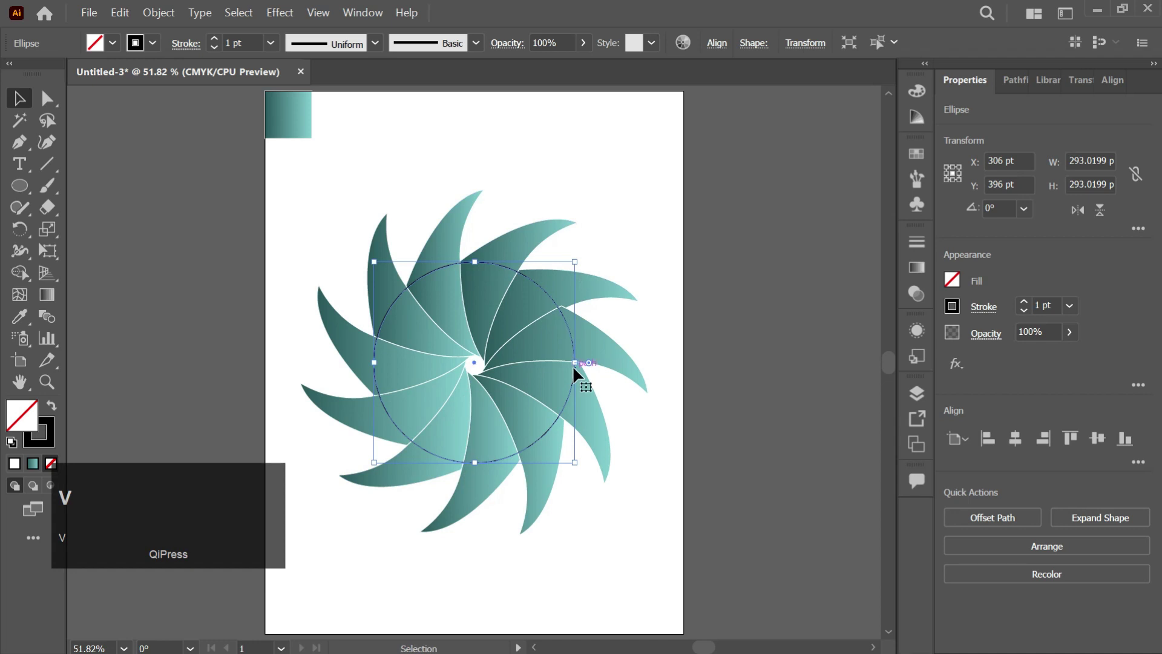
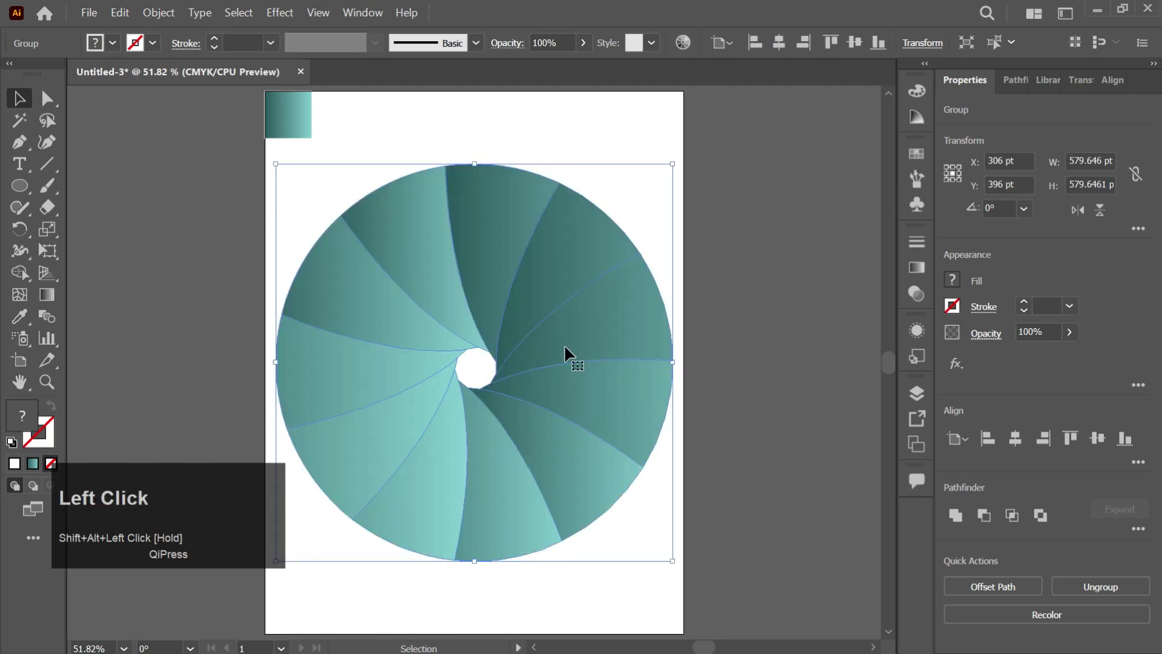
right_click(566, 349)
Step: Ungroup the disc and give all blades a radial gradient dark at the hole fading light at the rim
click(633, 484)
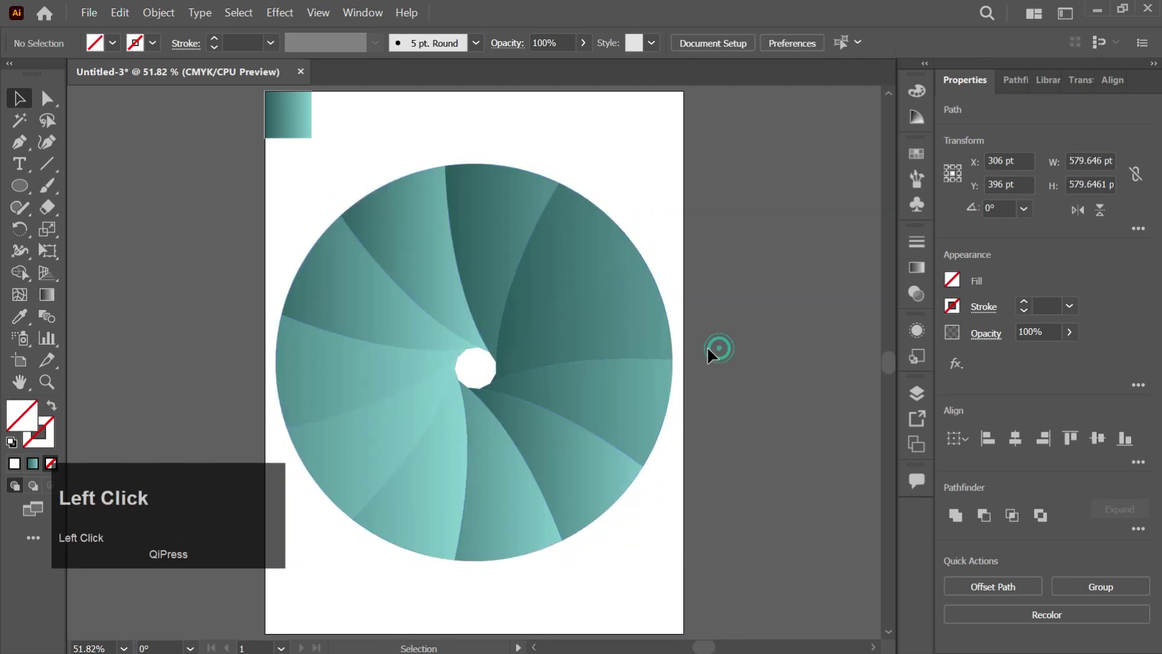
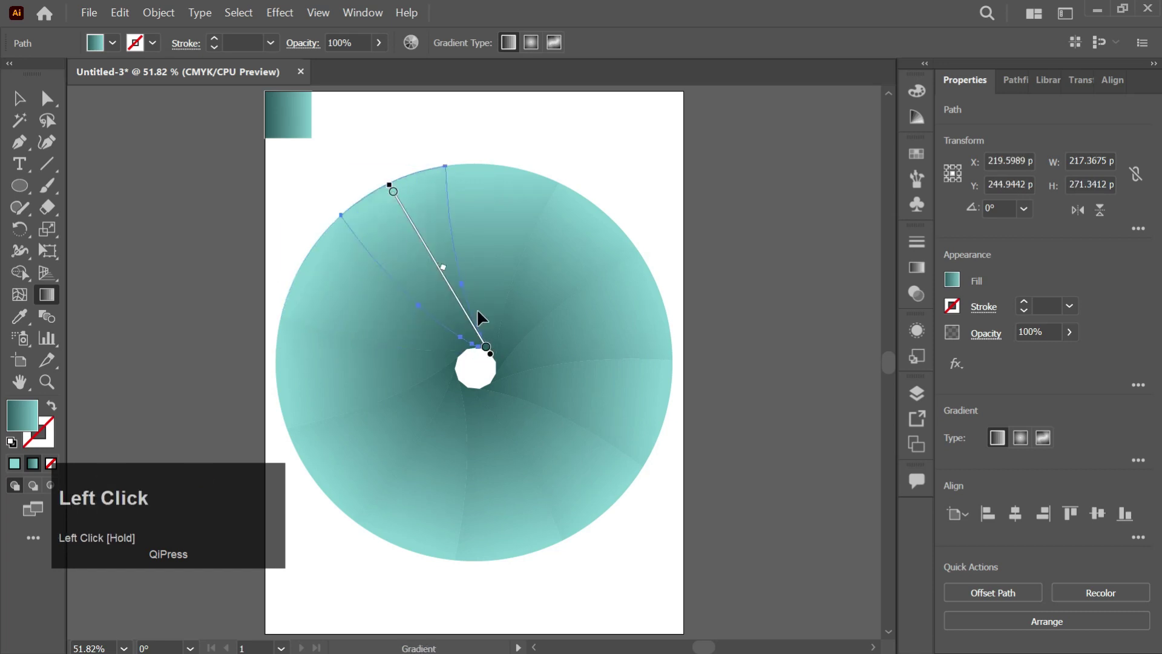
key(v)
drag(706, 221, 53, 441)
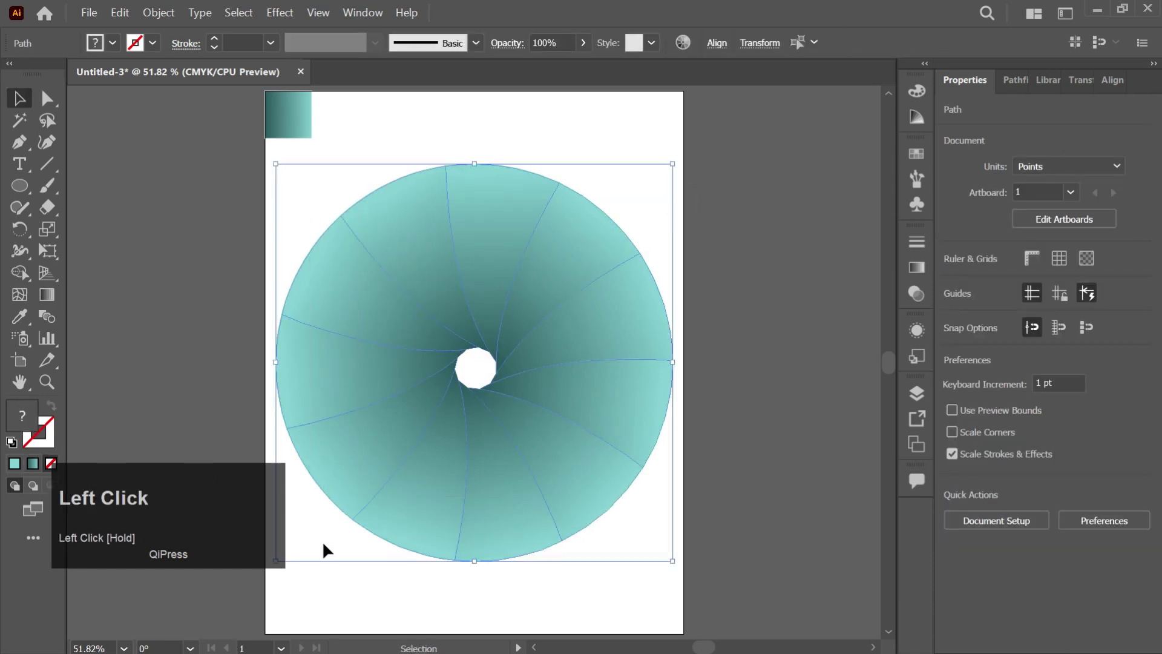